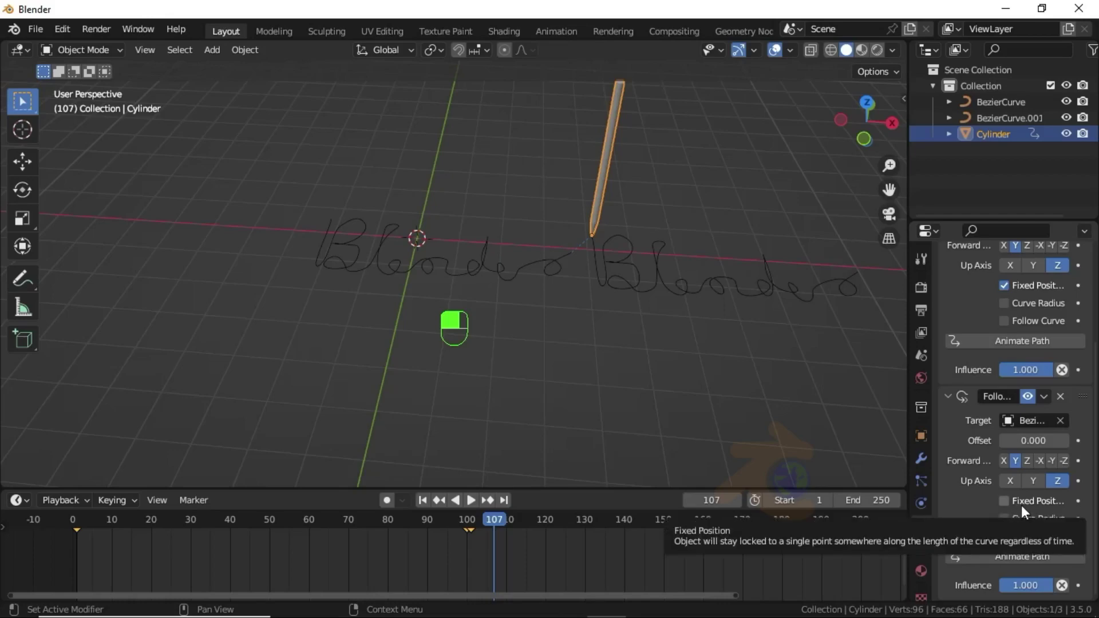
Enable Fixed Position on the pencil's second Follow Path constraint and keyframe Offset Factor at frame 100
drag(1020, 513, 499, 307)
drag(499, 306, 1030, 443)
drag(1029, 444, 1033, 405)
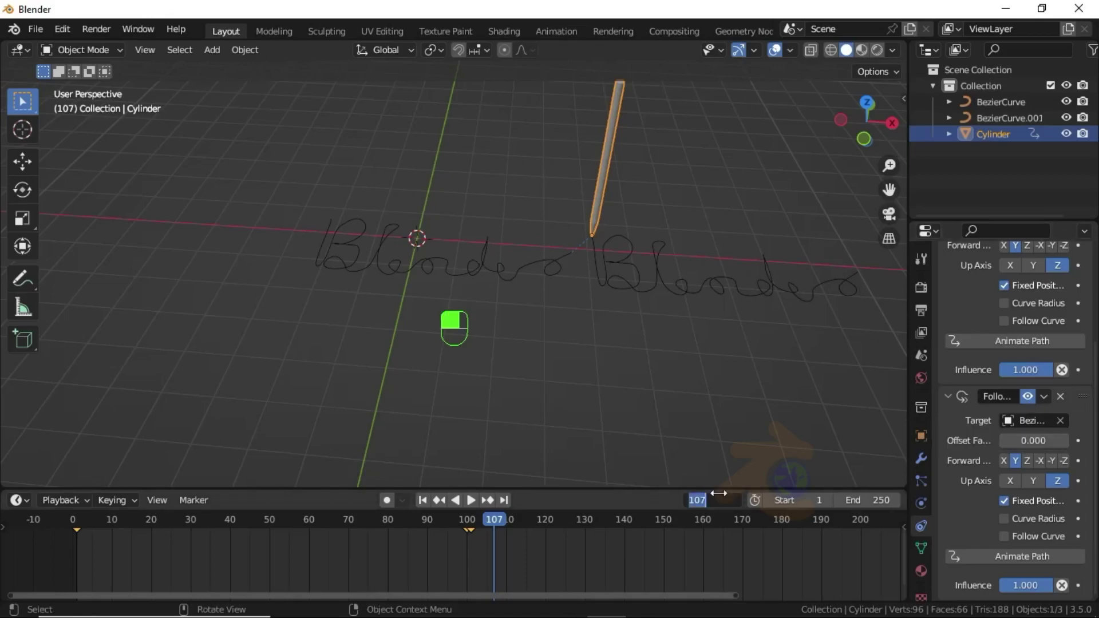
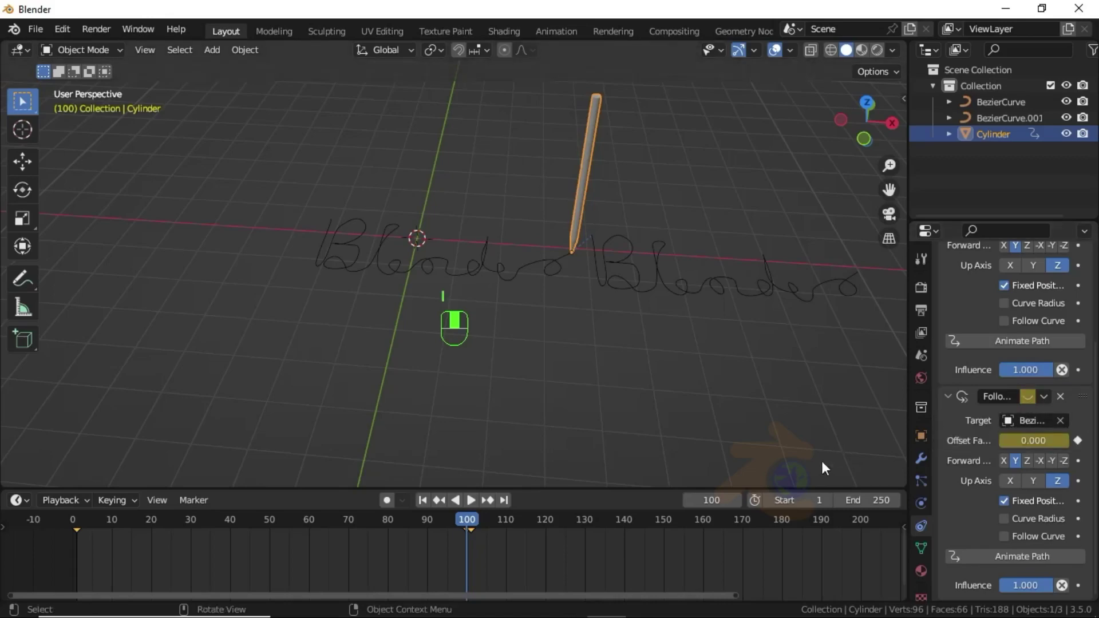
At frame 1, keyframe the pencil's Offset Factor so its tip starts on the first curve
drag(742, 509, 1033, 408)
drag(1033, 408, 1085, 448)
click(1085, 449)
drag(1084, 449, 727, 508)
drag(727, 508, 1084, 443)
drag(1083, 443, 429, 505)
Set keyframe interpolation in the timeline and play back the pencil motion to check it
key(t)
drag(428, 506, 318, 329)
key(space)
key(space)
Select the first 'Blender' BezierCurve and show its Object Data curve settings
drag(317, 329, 928, 533)
click(928, 533)
drag(928, 533, 947, 454)
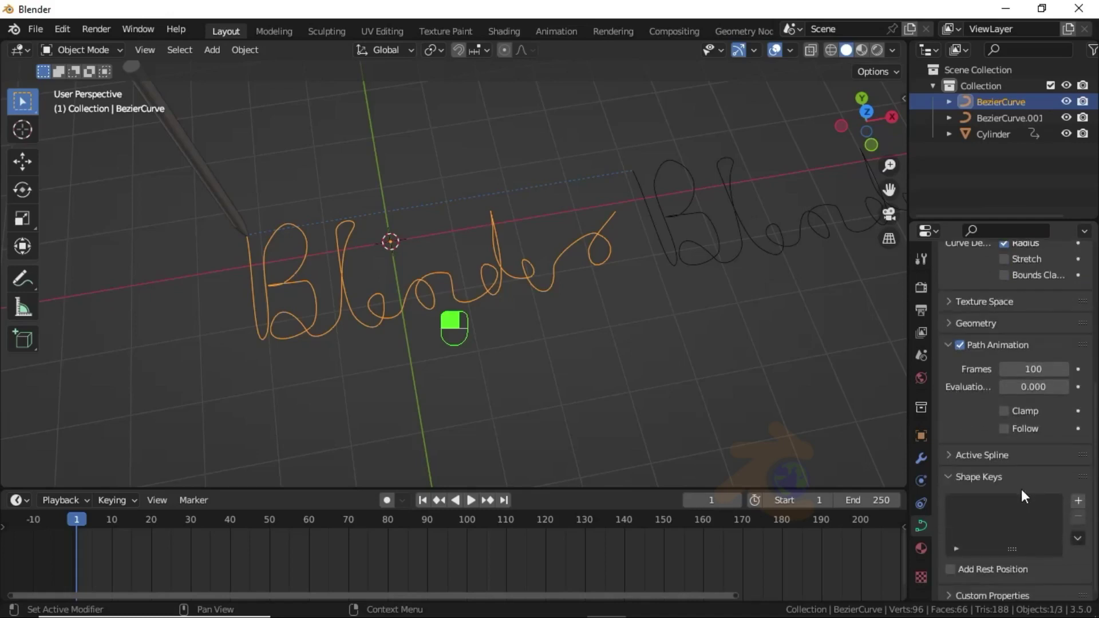
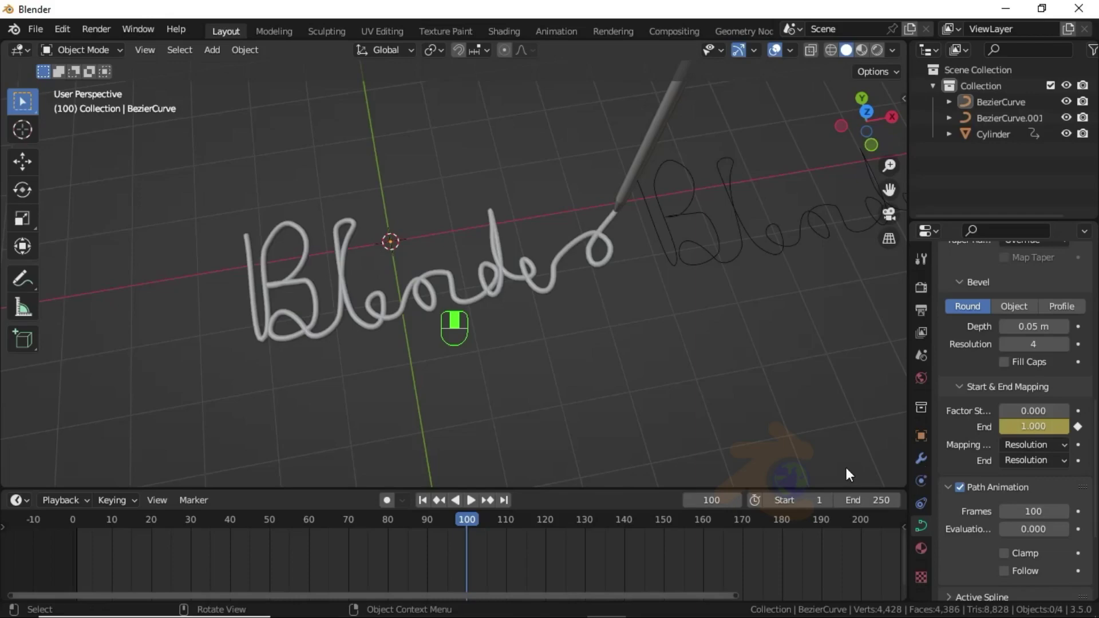
Keyframe bevel End 0 at frame 1, set linear interpolation and play back the tube drawing
drag(424, 505, 350, 257)
key(space)
key(space)
key(space)
key(space)
key(t)
key(space)
Preview the partly drawn tube at frame 85 with Segments mapping and linear keyframe interpolation
drag(349, 258, 1006, 447)
key(t)
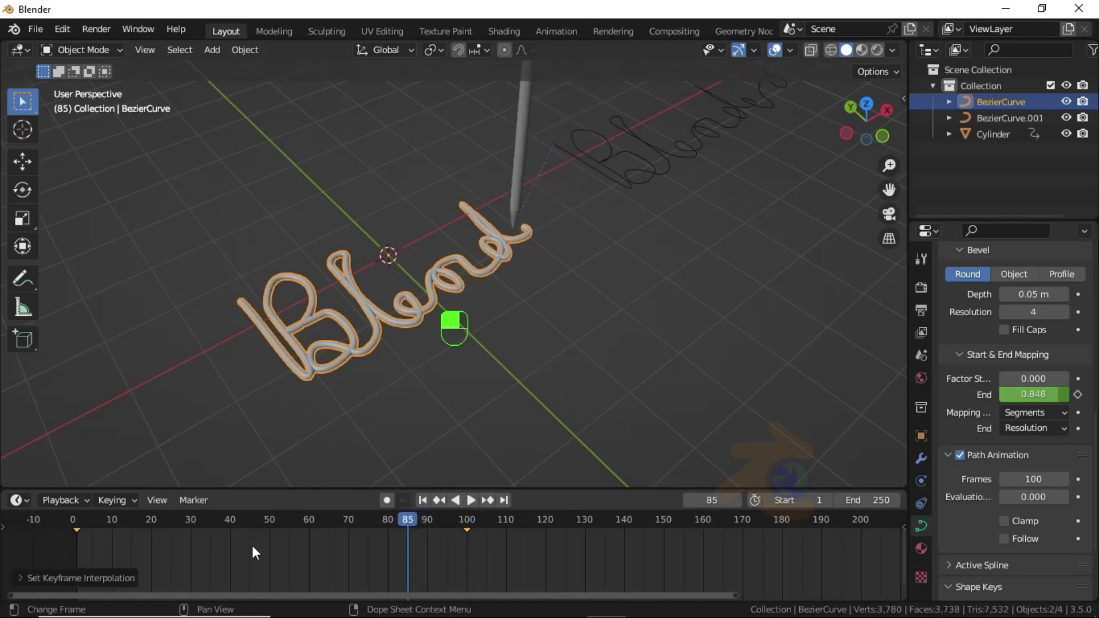
key(t)
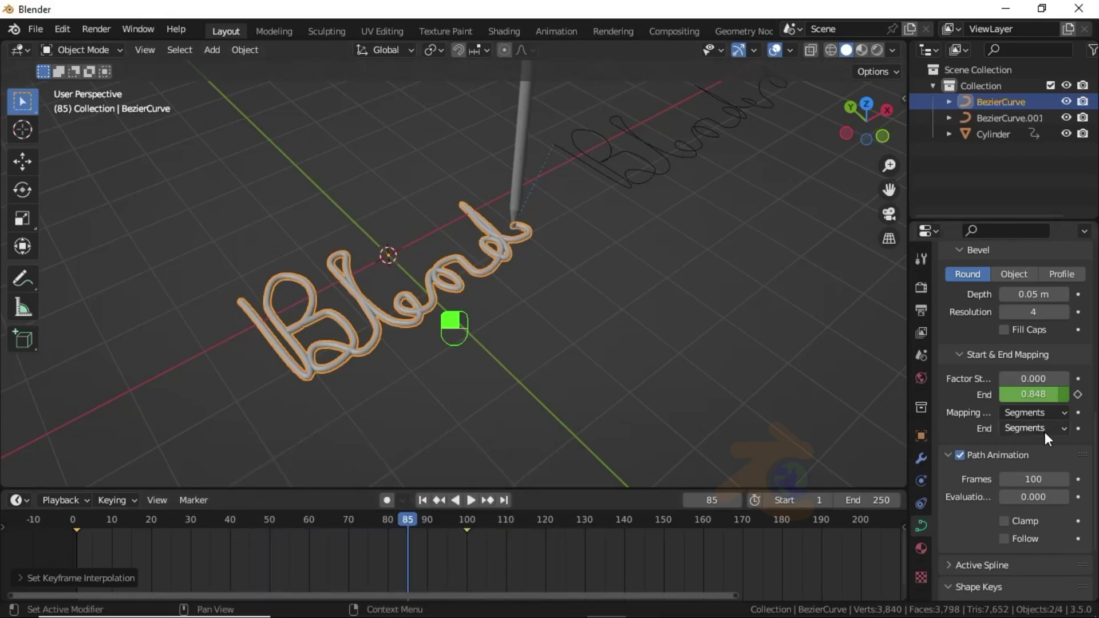
Play and stop the animation to watch the tube write 'Blender' behind the pencil
key(space)
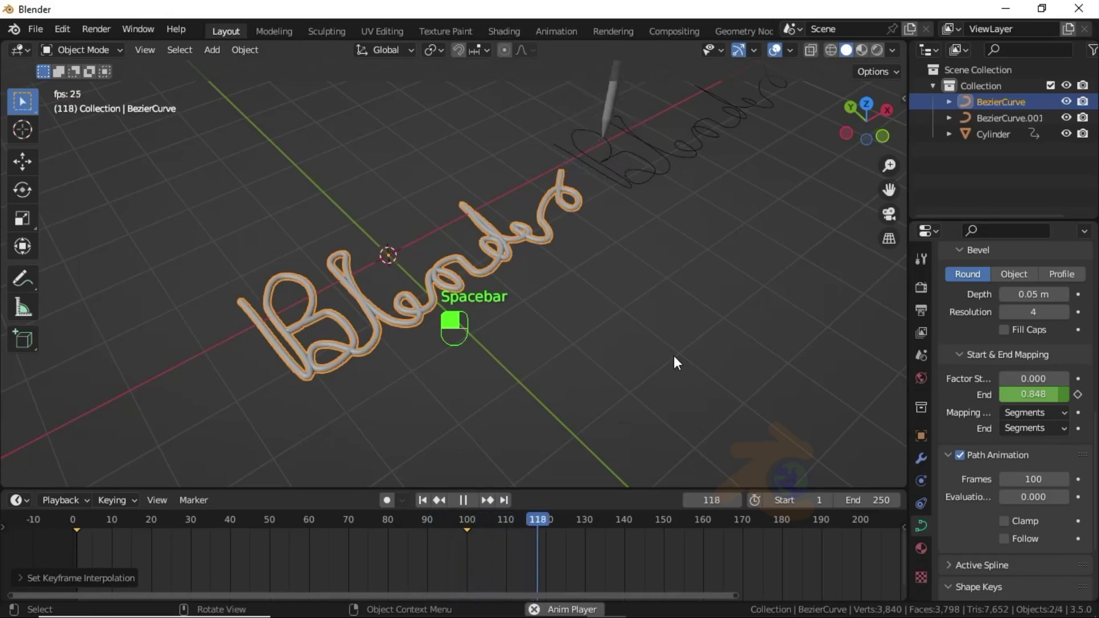
key(space)
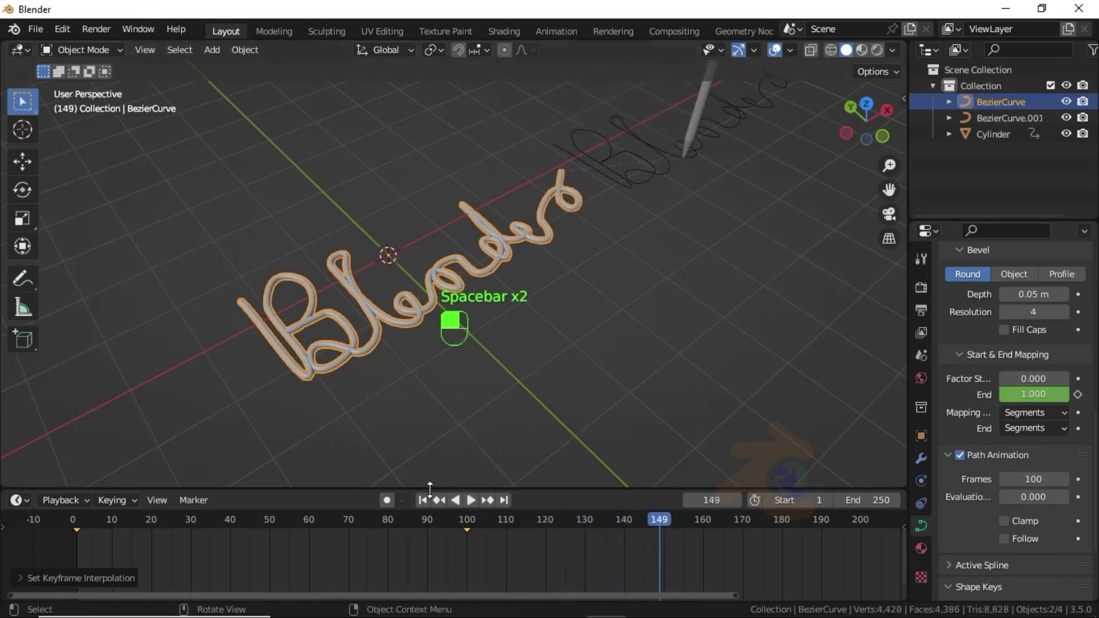
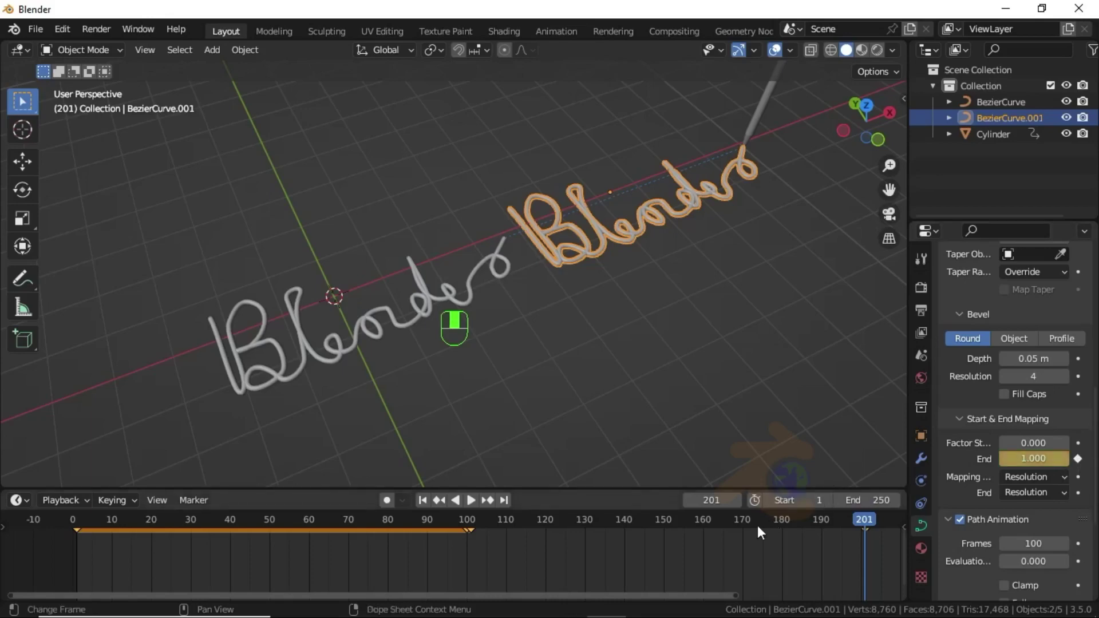
Set linear interpolation on the second curve's bevel End keyframes (T)
key(t)
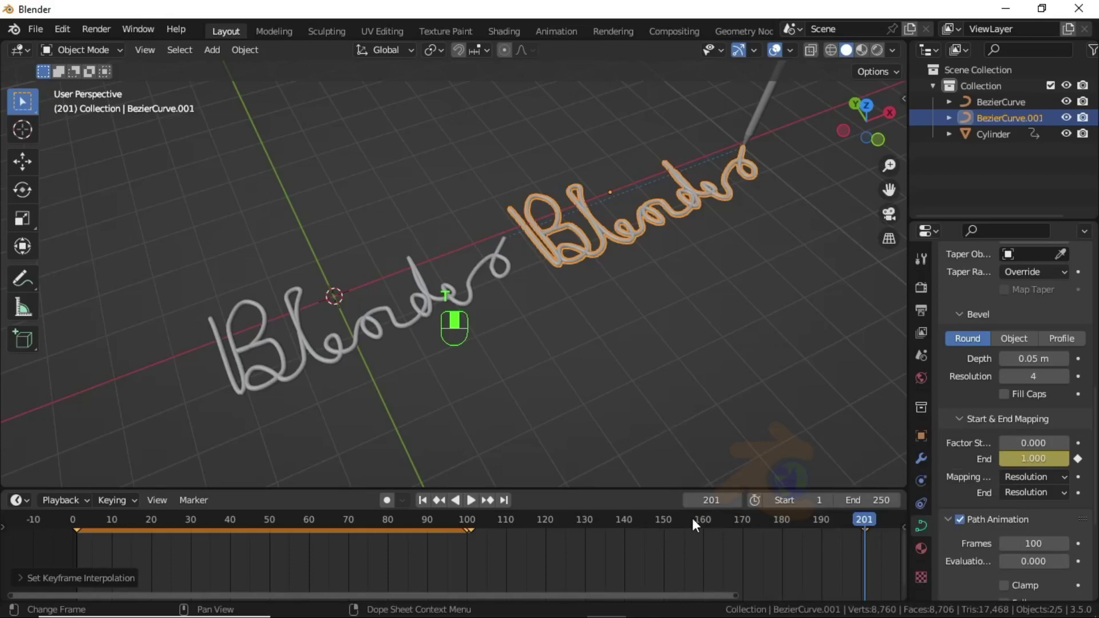